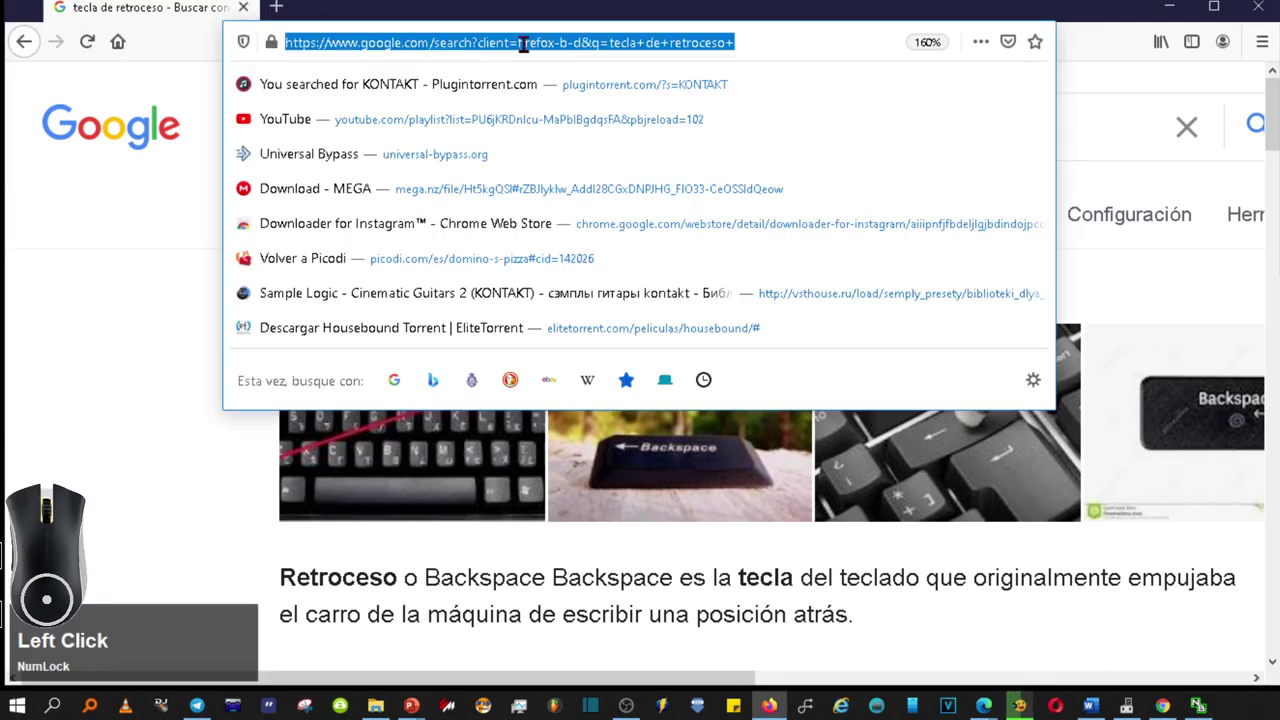
Paste about:config into the address bar to reach the advanced preferences page
key("ctrl+v")
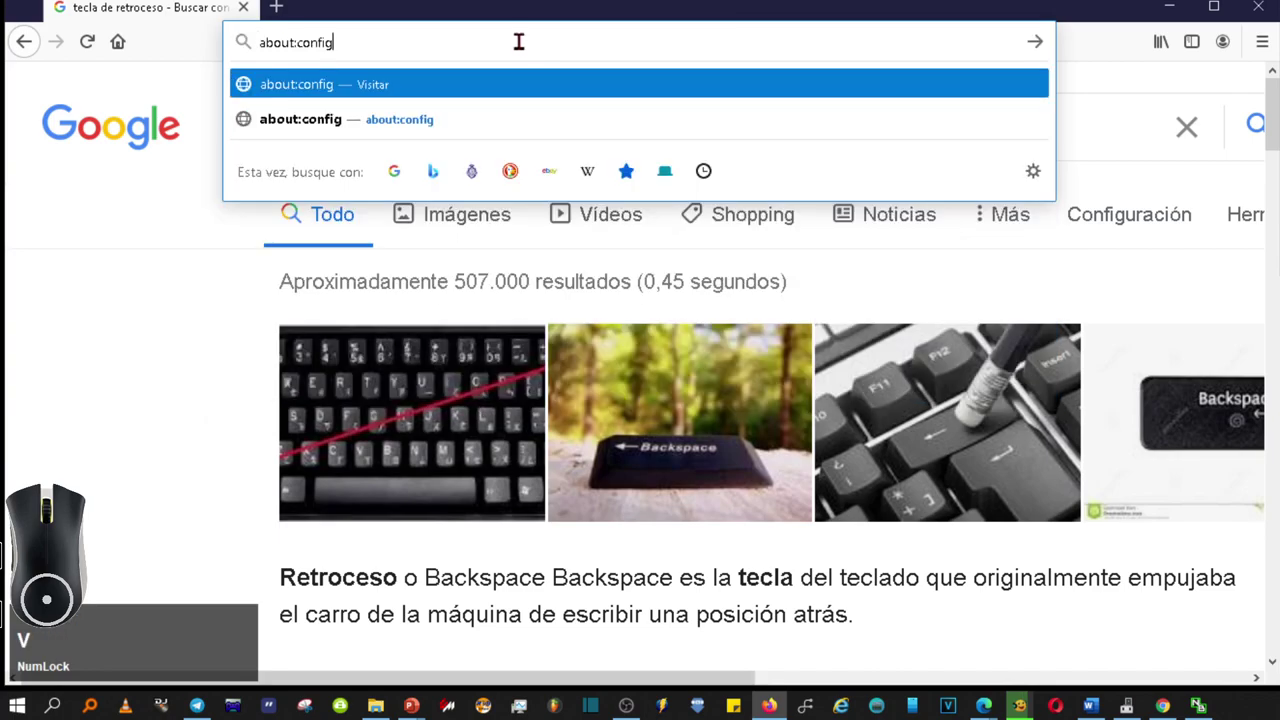
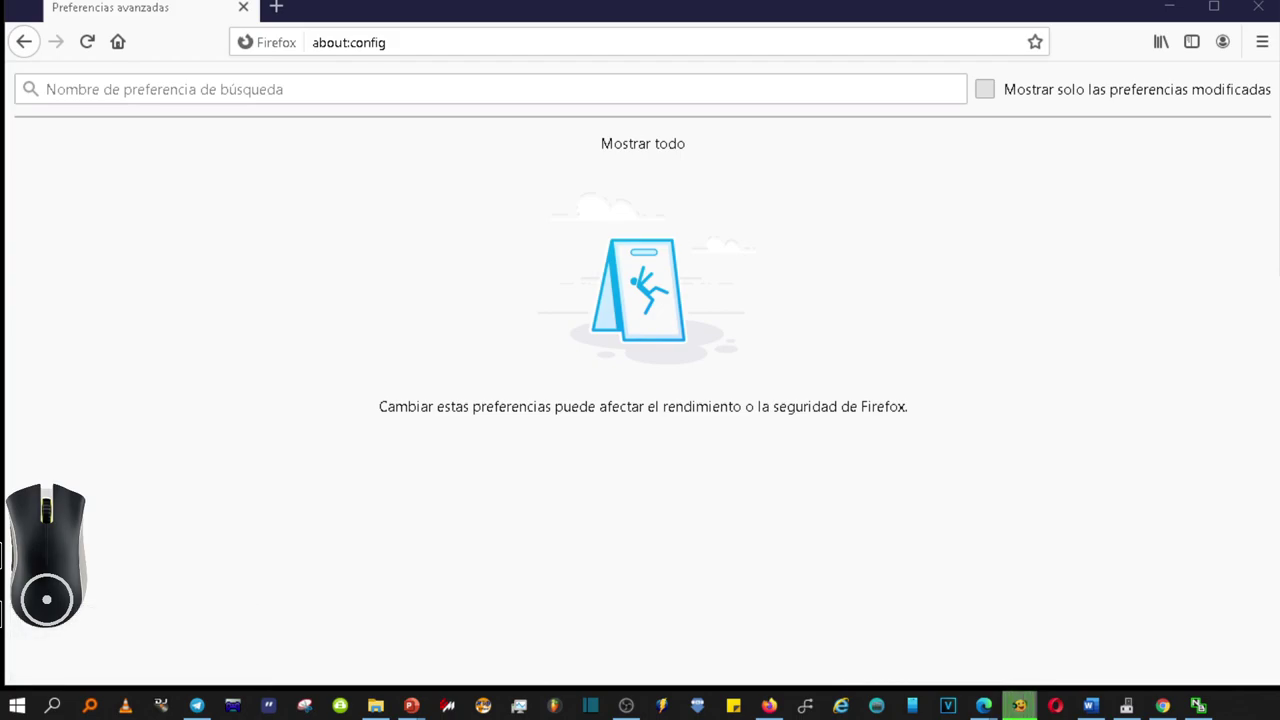
Search the preferences for browser.backspace_action, showing it with value 0
key("F4")
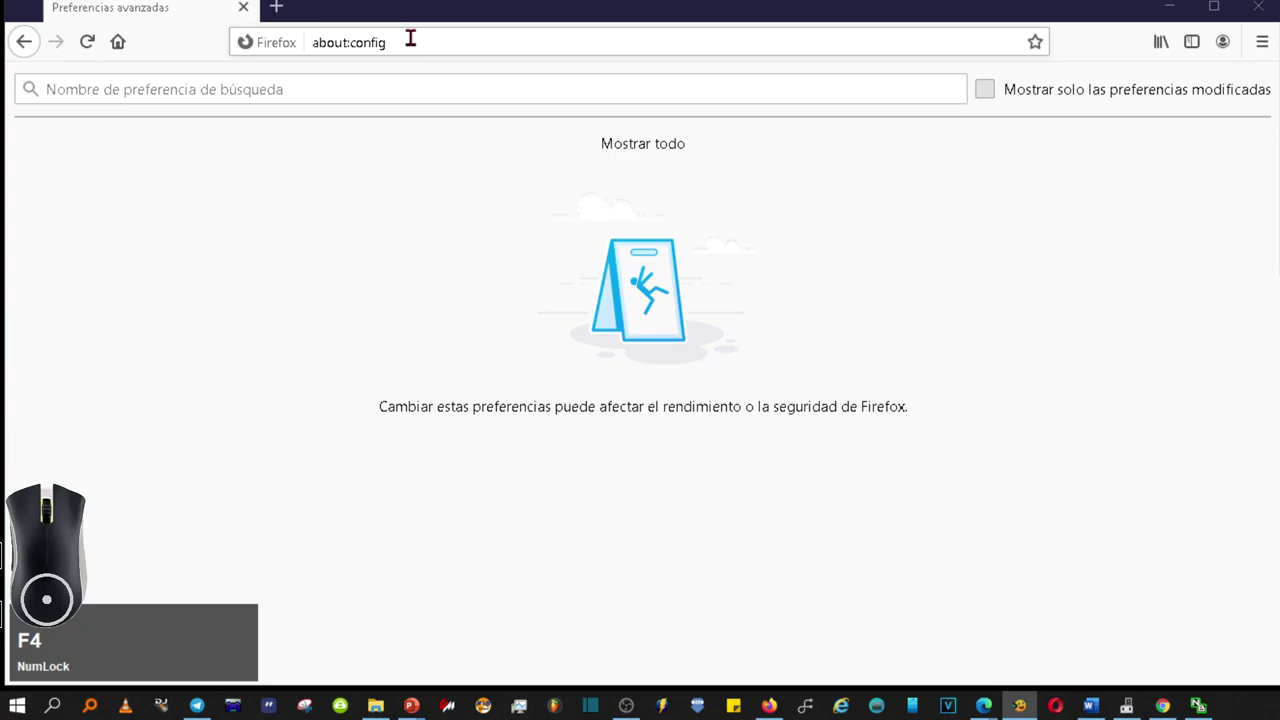
left_click(410, 33)
left_click(152, 84)
key("ctrl+v")
left_click_drag(235, 87, 30, 80)
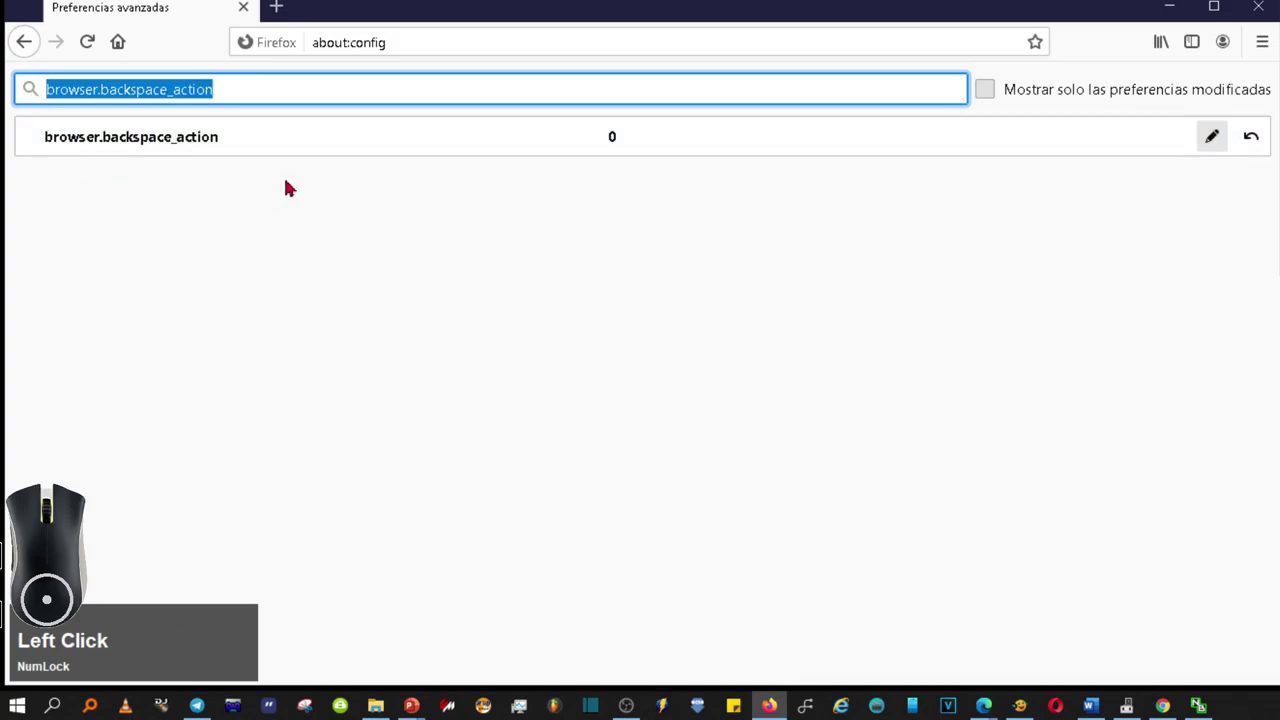
Edit browser.backspace_action and select its current value so 0 can replace it
key("F4")
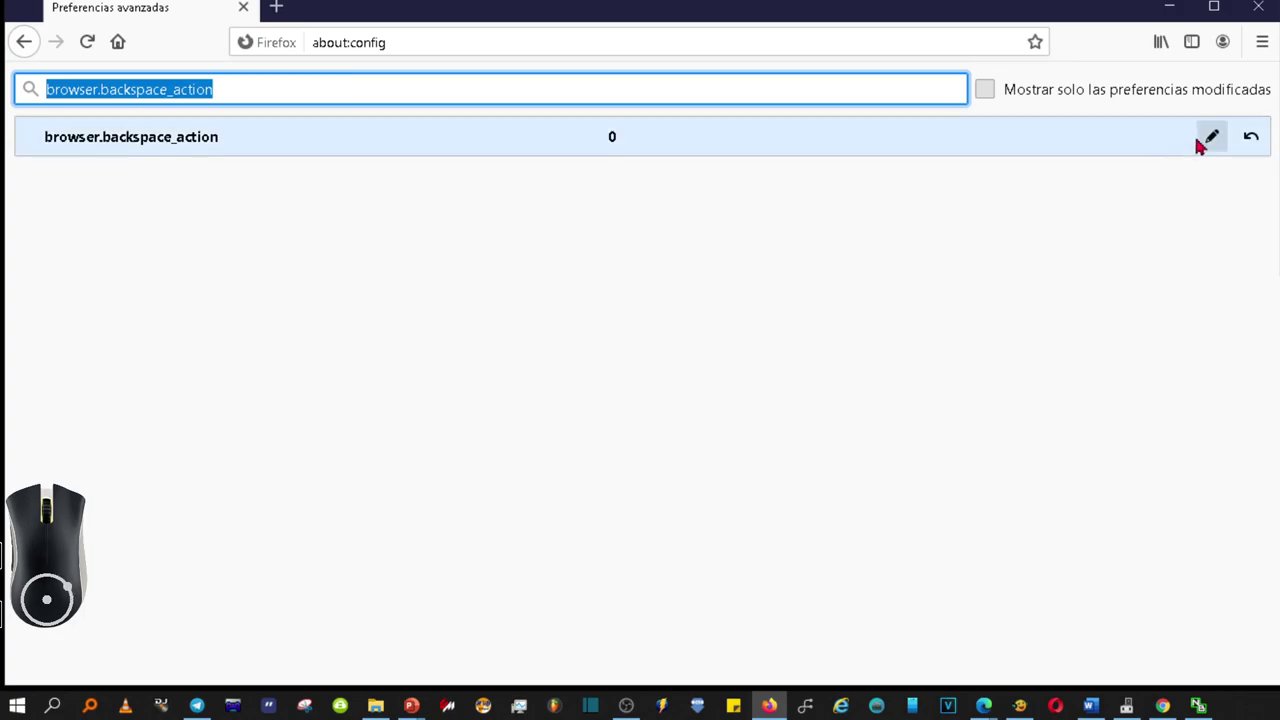
left_click(1220, 134)
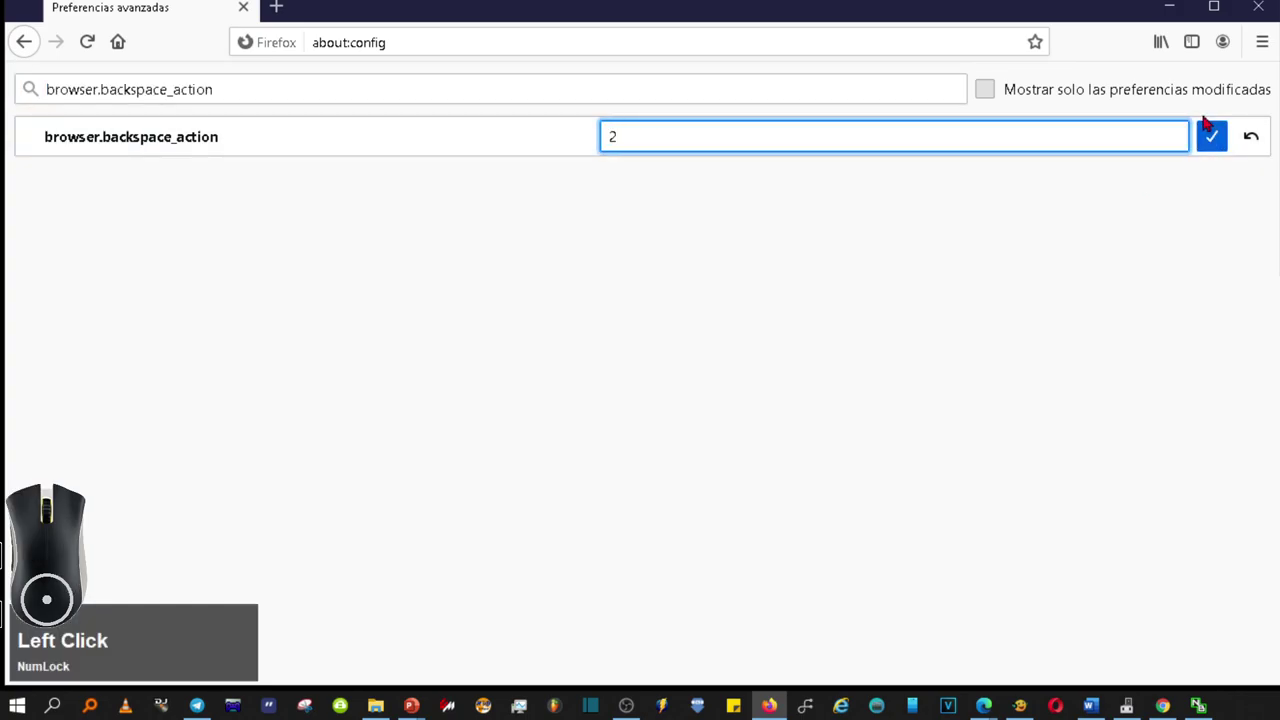
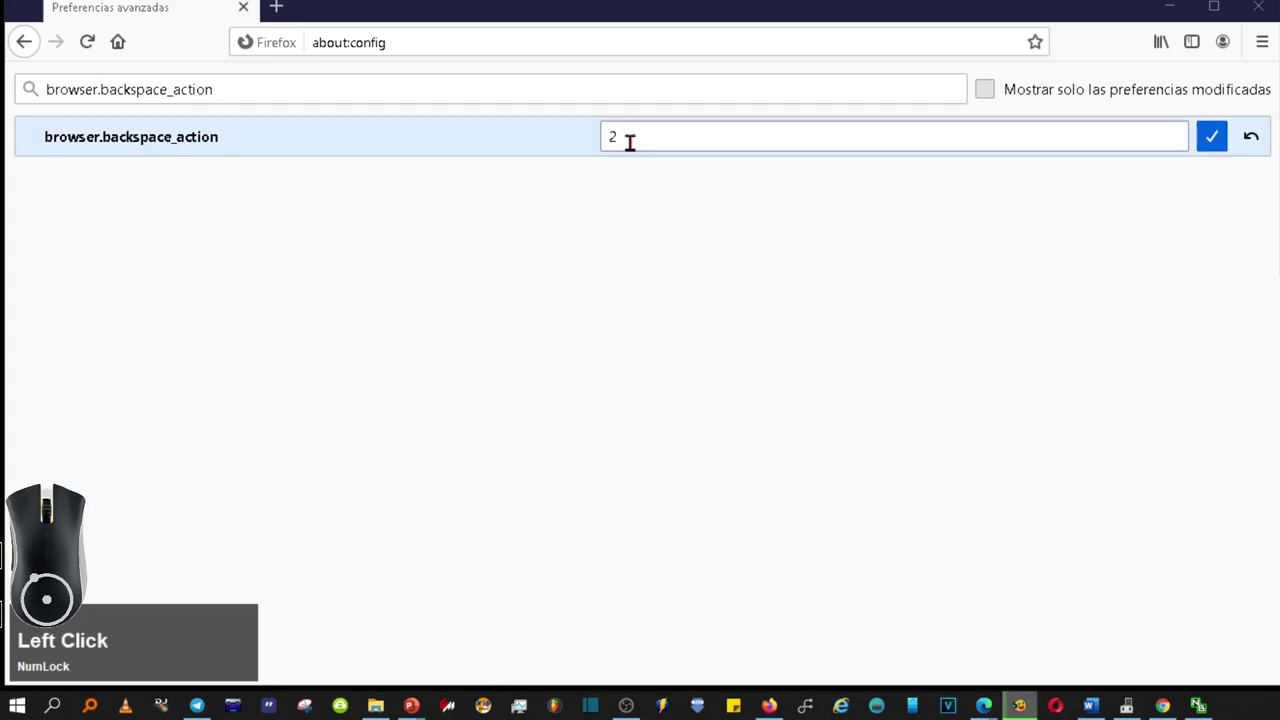
left_click(927, 117)
left_click(927, 117)
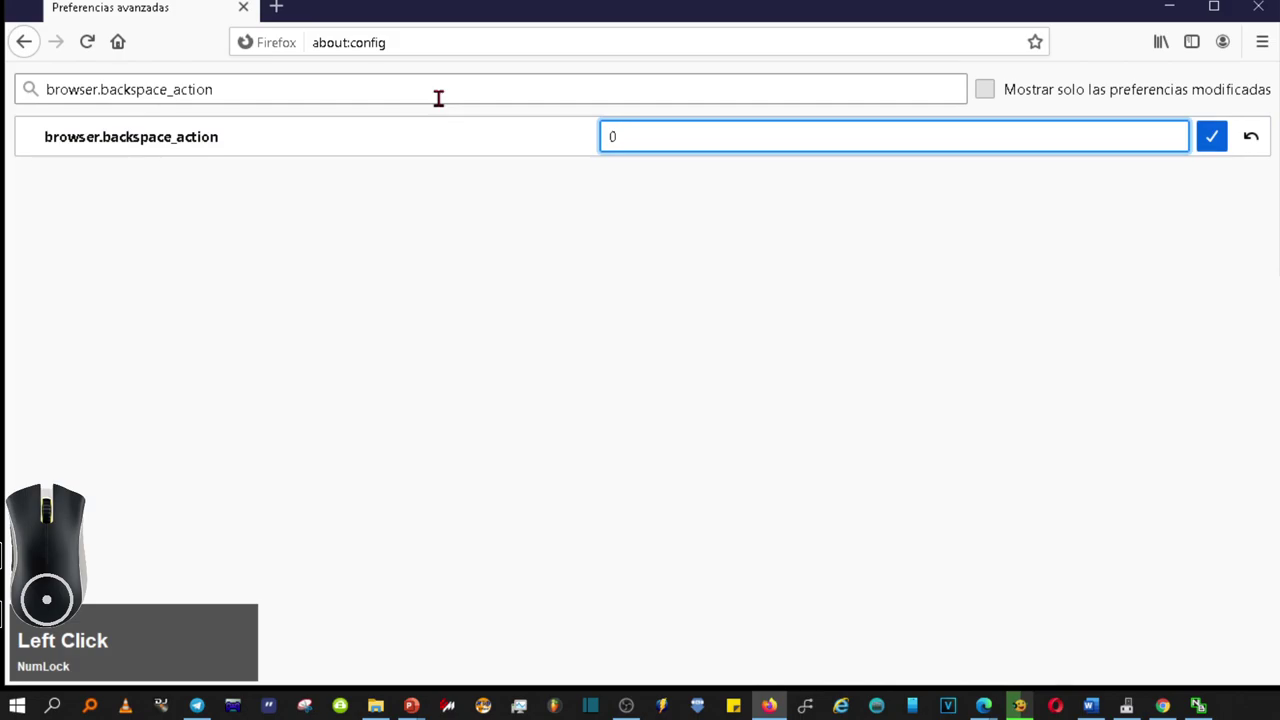
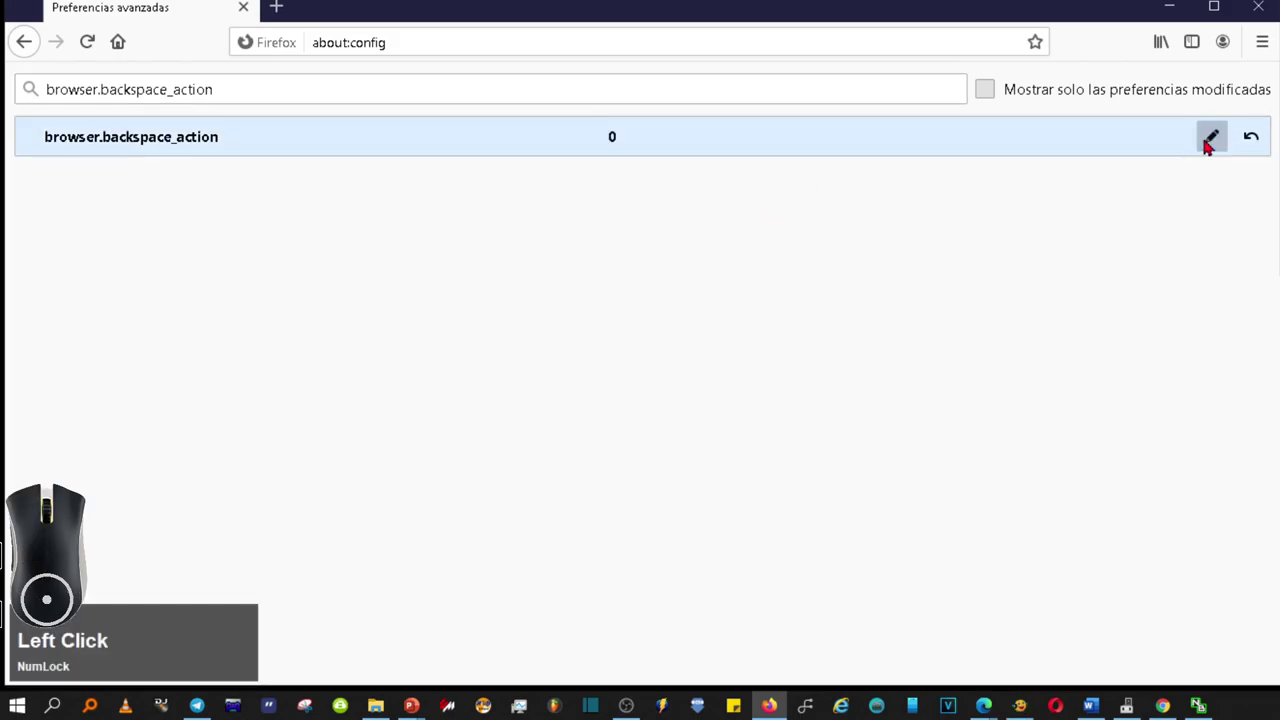
Confirm browser.backspace_action saved as 0 and scroll down the preferences list
scroll("down", 3)
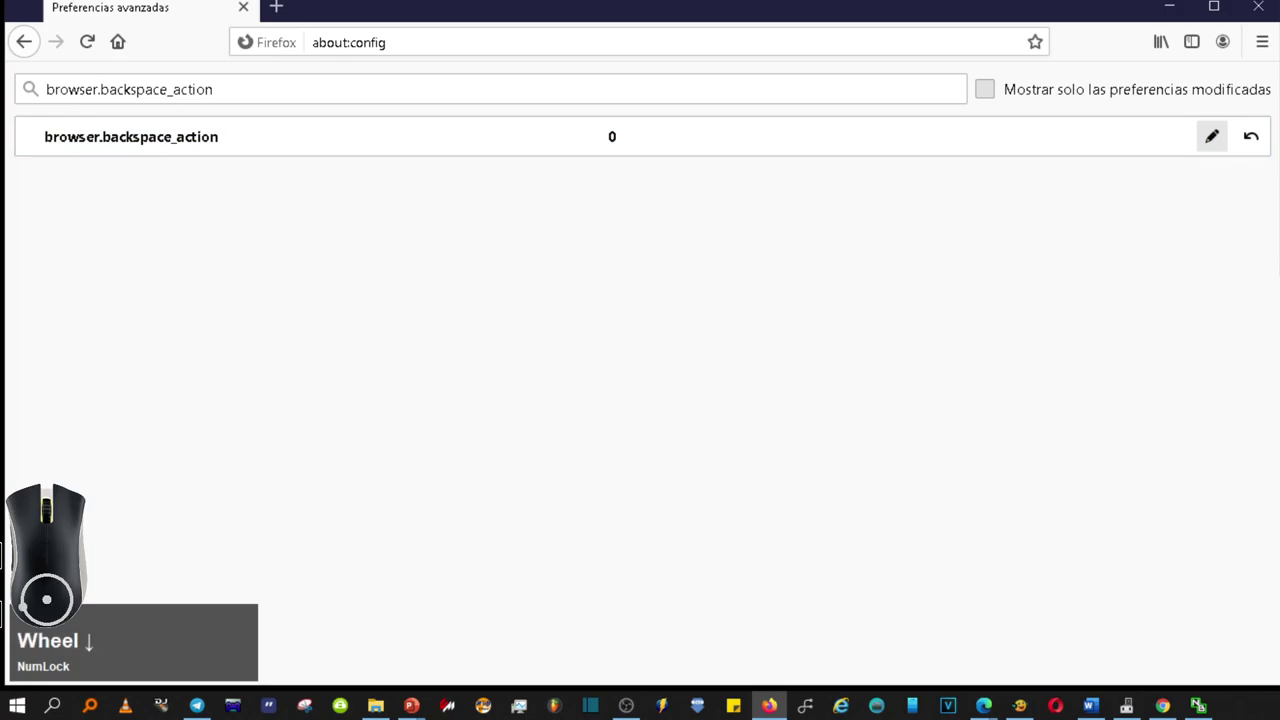